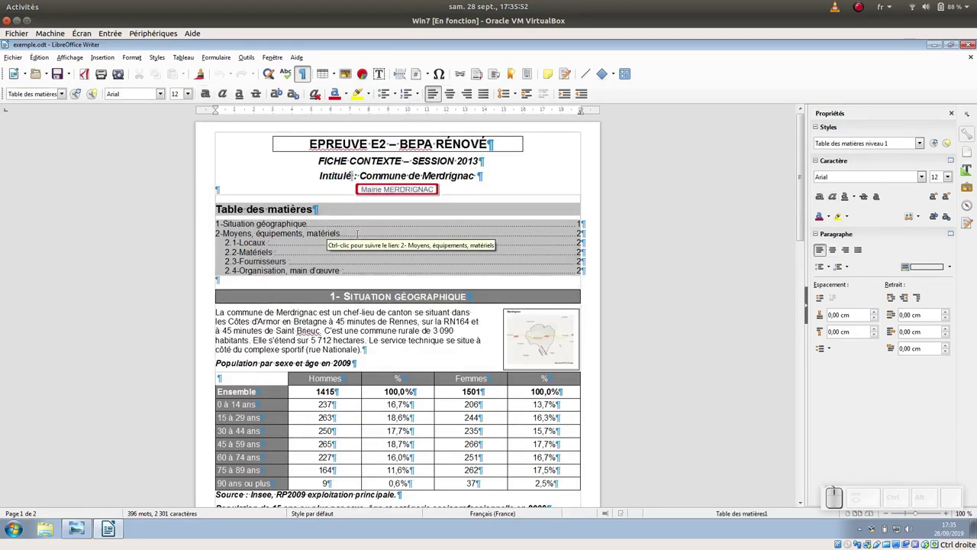
Peek at the Insertion menu without choosing anything and return to the report document
click(458, 320)
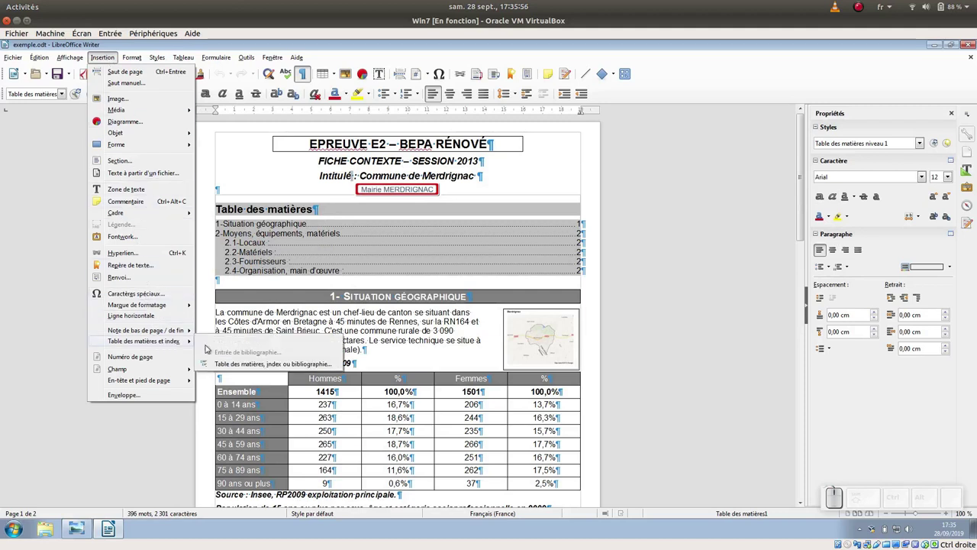
click(459, 319)
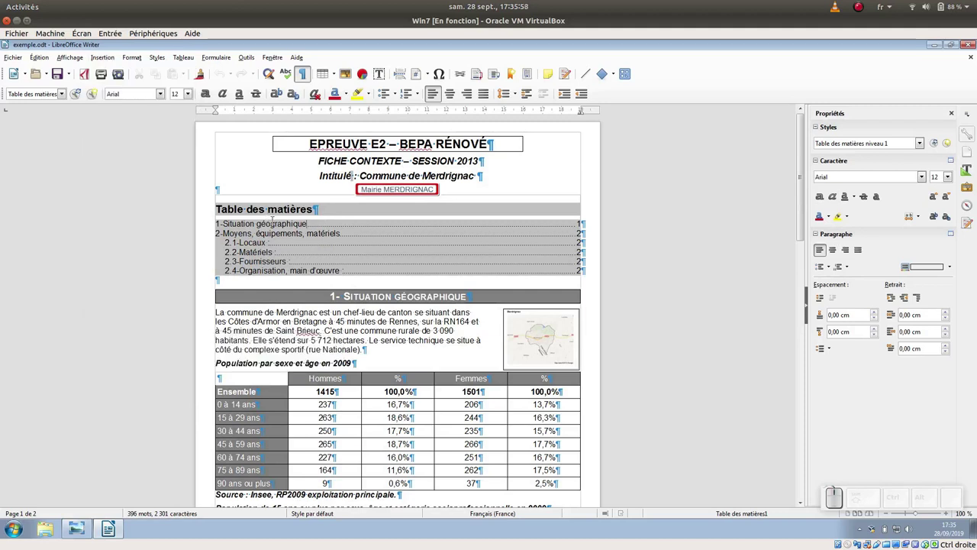
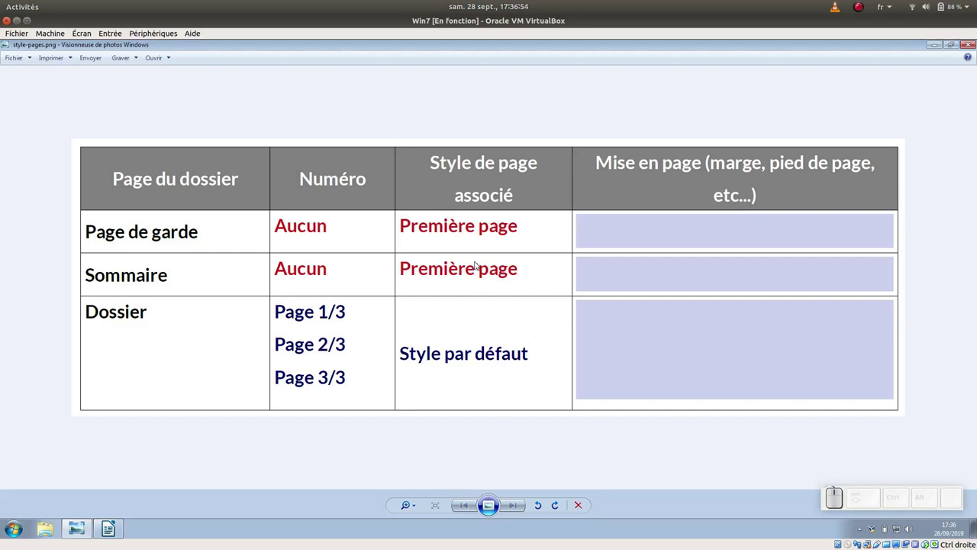
click(116, 532)
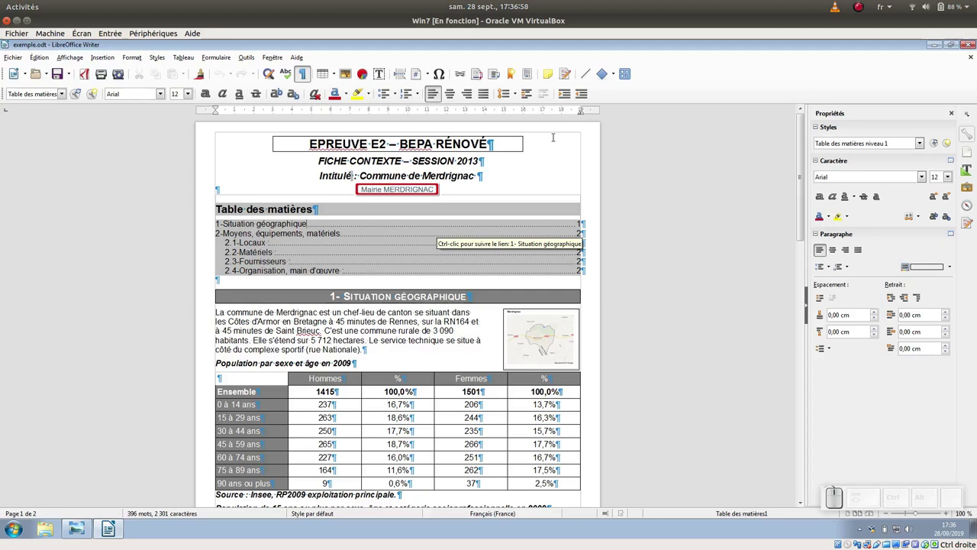
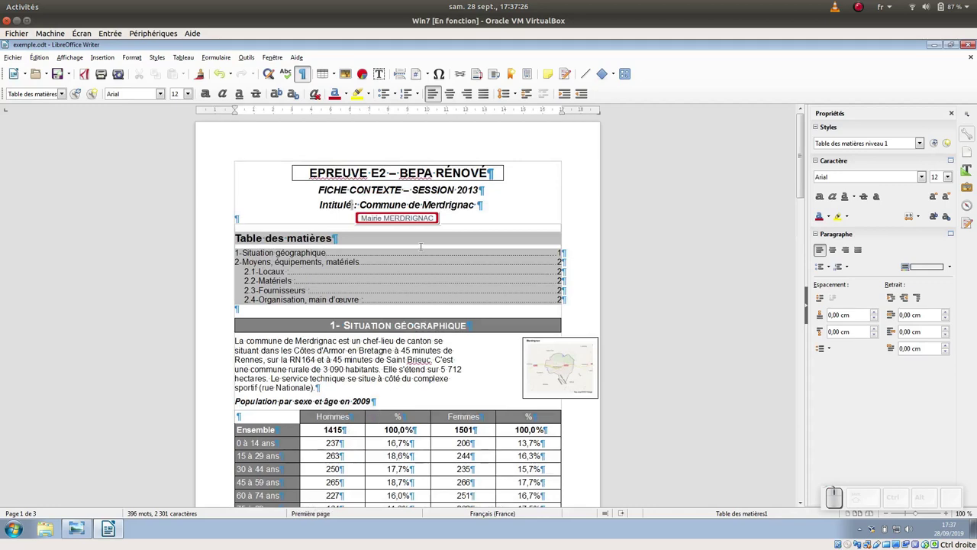
Scroll through the three pages to review the Première page style on the cover, then back to the top
scroll(down, 3)
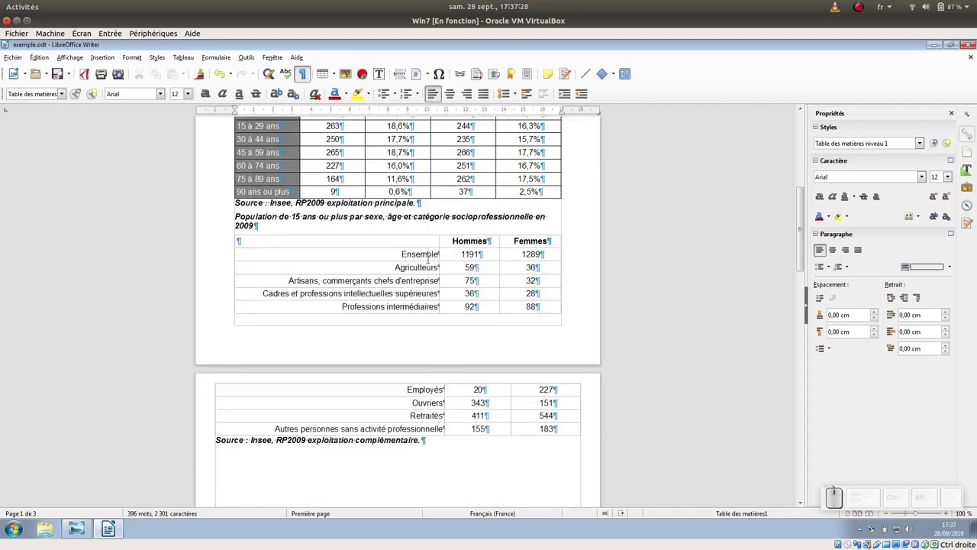
scroll(down, 3)
scroll(down, 3)
scroll(up, 3)
scroll(up, 3)
scroll(up, 3)
scroll(up, 3)
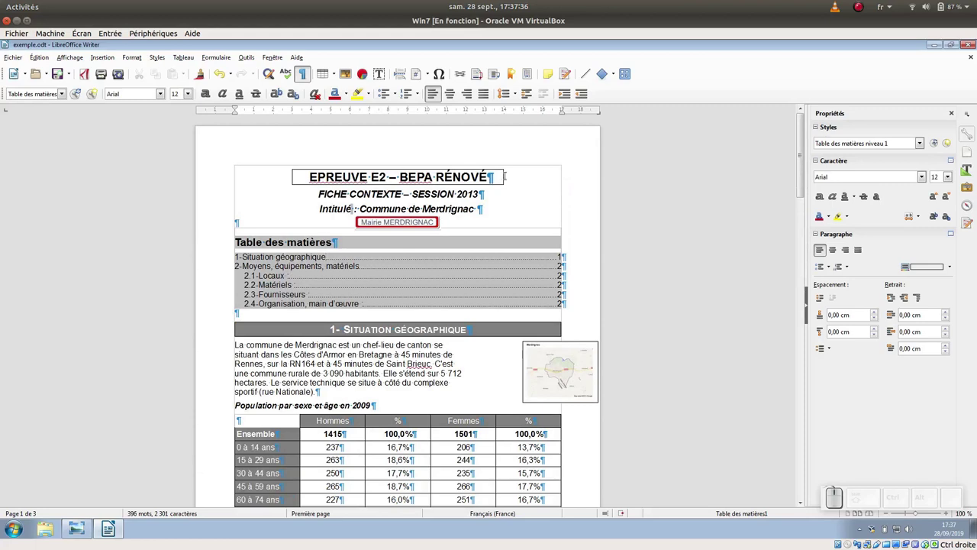
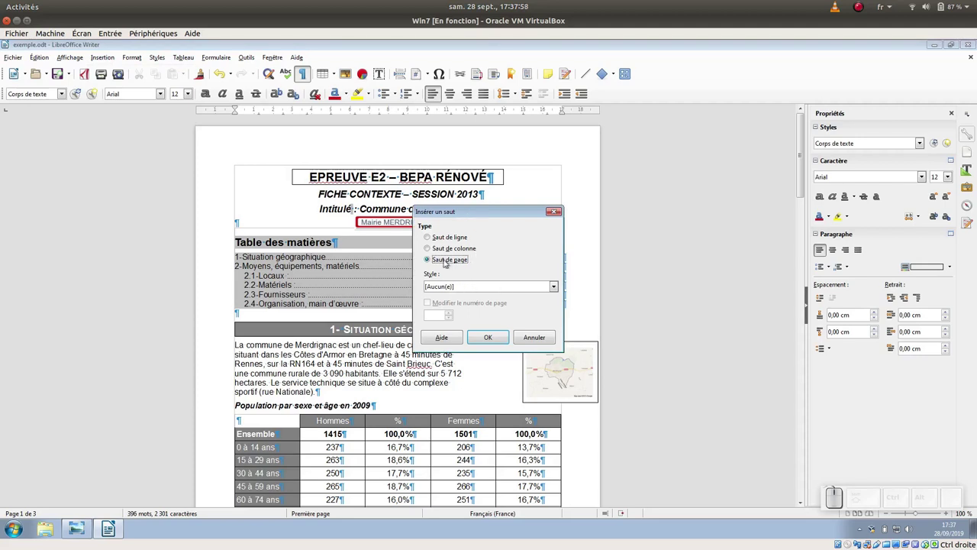
Insert a page break after the Mairie MERDRIGNAC line so the table of contents starts page two
click(557, 289)
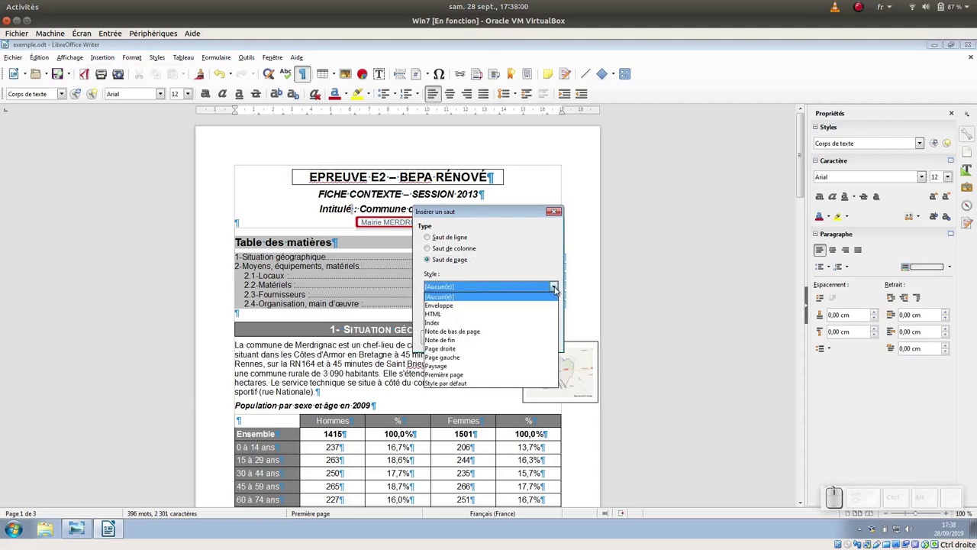
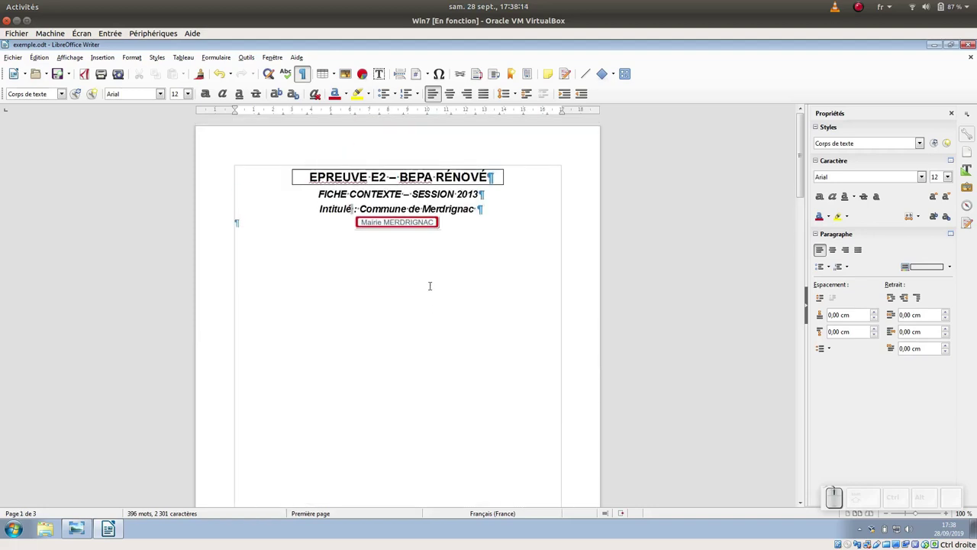
scroll(down, 3)
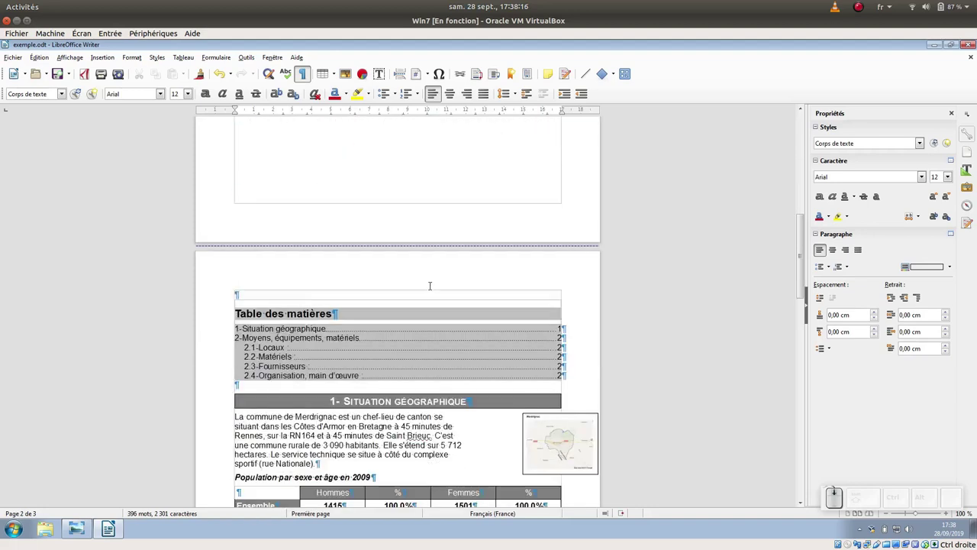
scroll(down, 3)
click(275, 239)
scroll(down, 3)
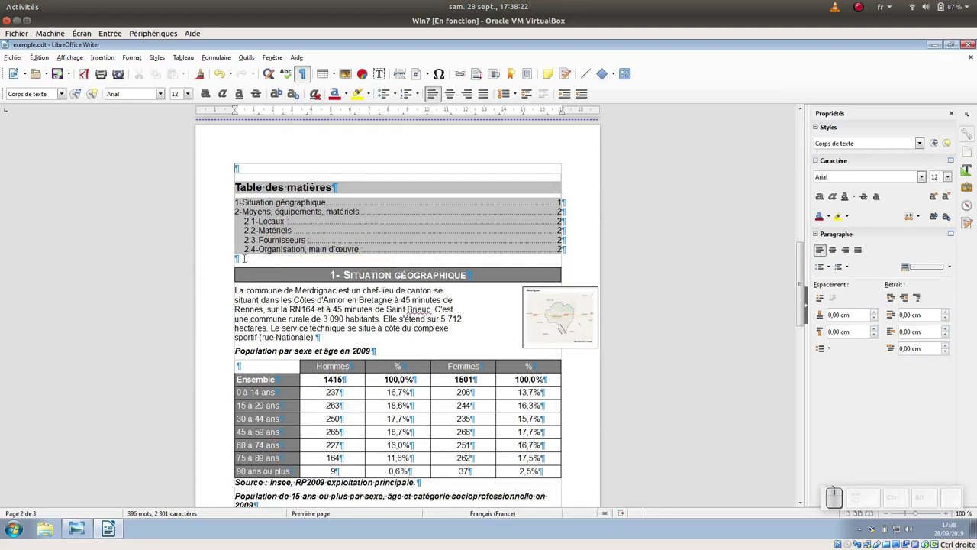
With the cursor before the first section heading, reach the Saut de page style list in Insérer un saut
click(275, 189)
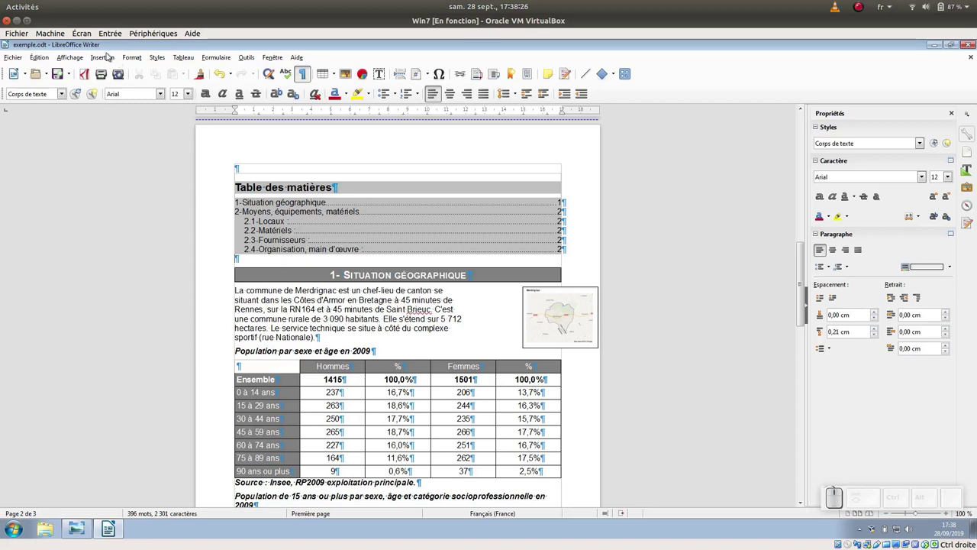
click(275, 190)
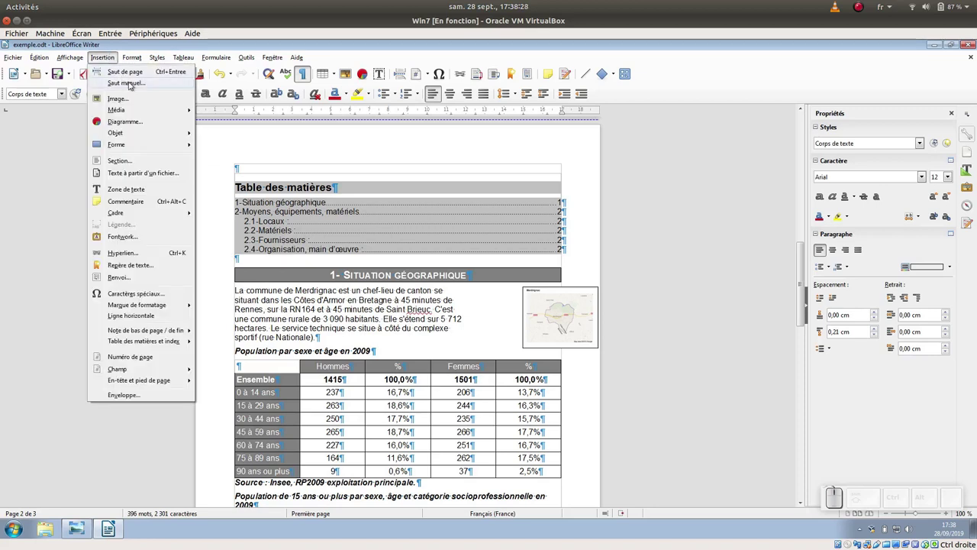
click(275, 189)
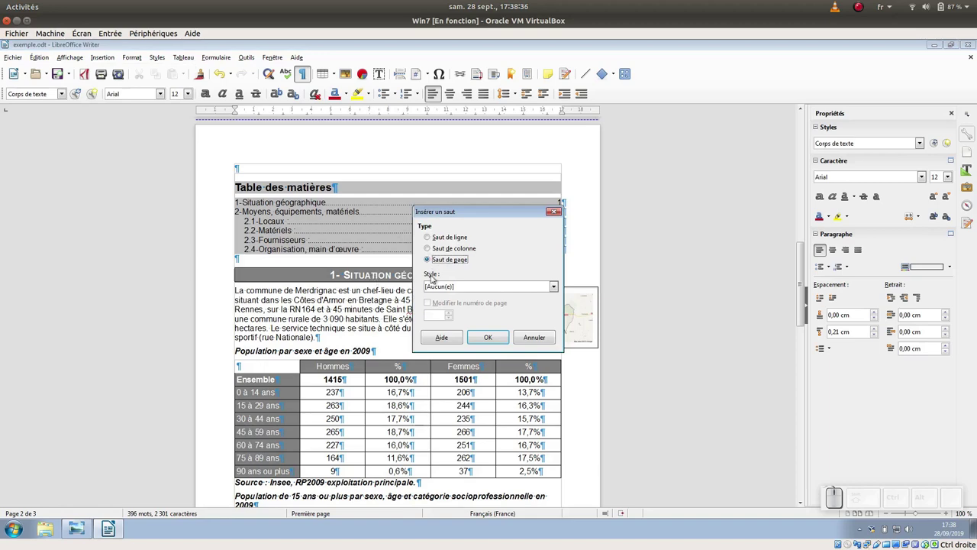
click(275, 190)
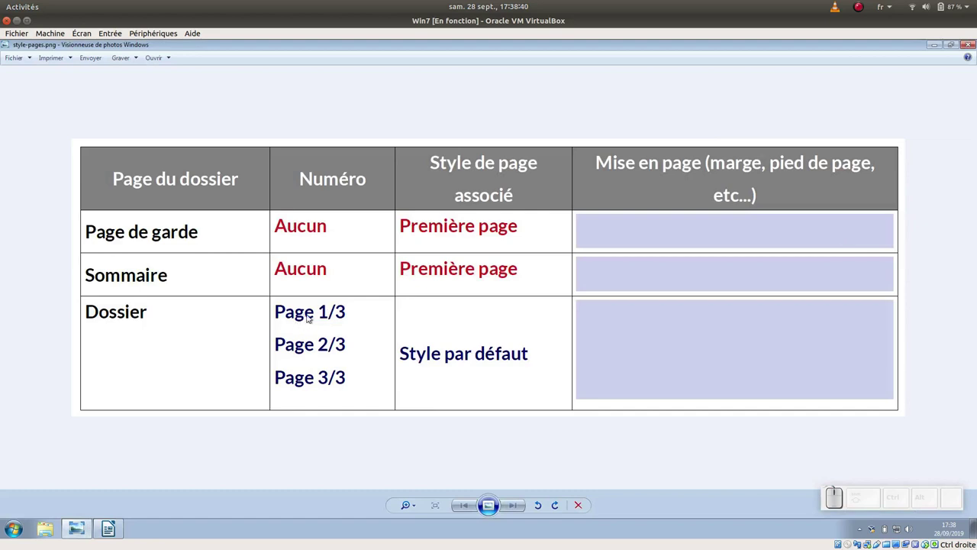
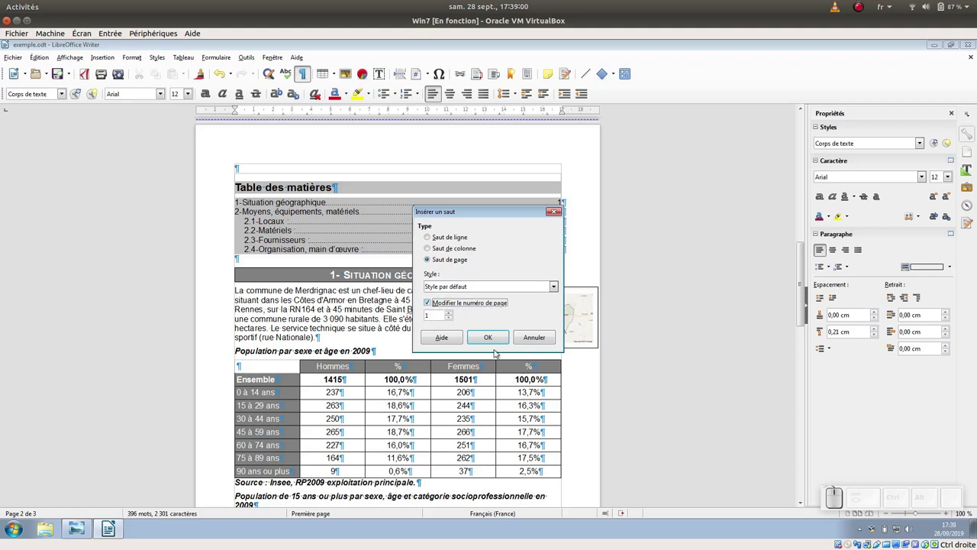
Confirm the Style par défaut page break restarting numbering at 1 and remove the stray empty line
click(490, 338)
scroll(down, 3)
scroll(down, 3)
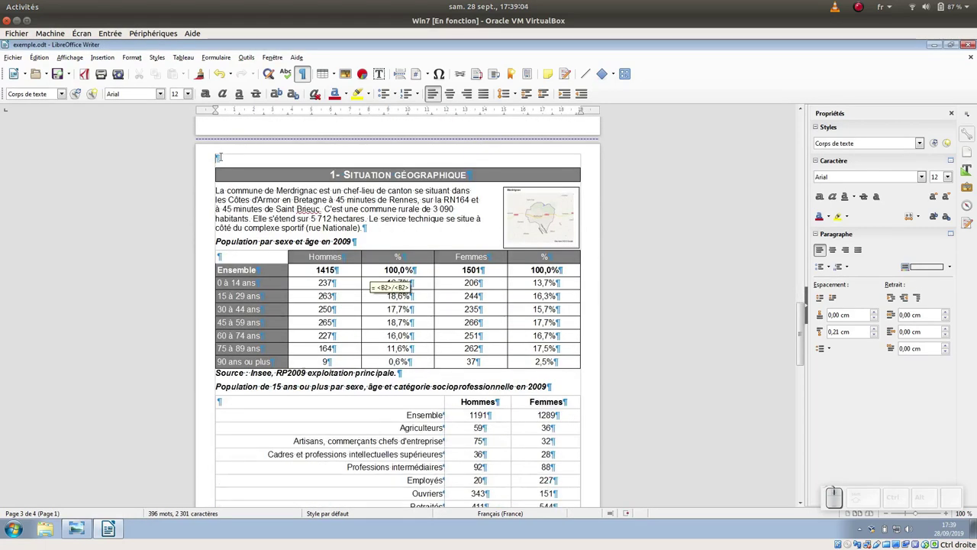
key(Delete)
Scroll through the body pages to check the footer reads Page 1/4
scroll(down, 3)
scroll(down, 3)
scroll(down, 3)
scroll(down, 3)
scroll(up, 3)
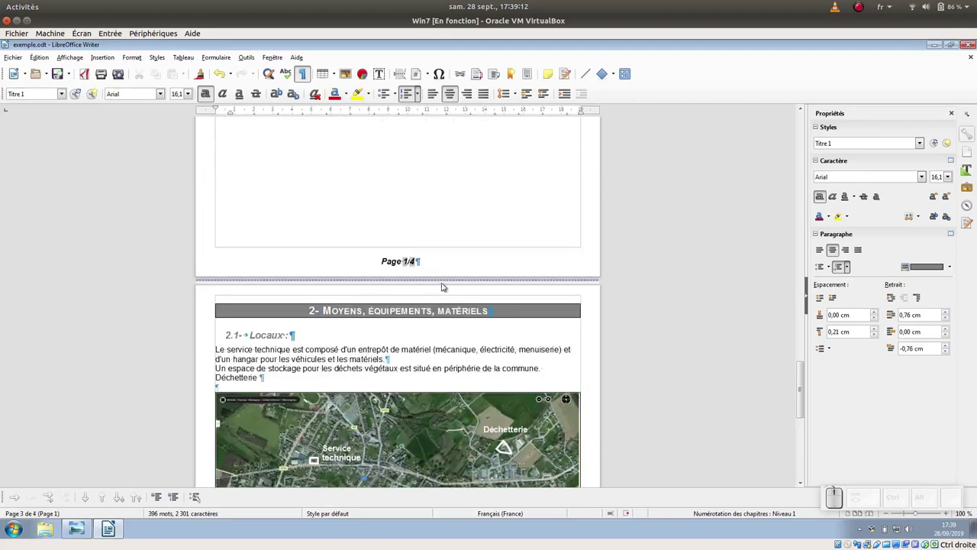
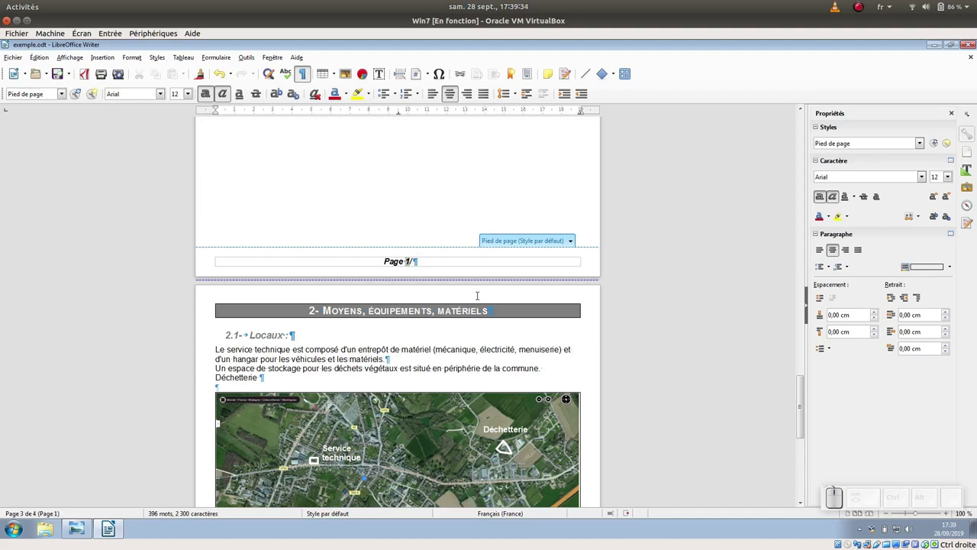
Replace the footer's page count field with 2 so the body reads Page 1/2 and Page 2/2
key(KP_2)
scroll(down, 3)
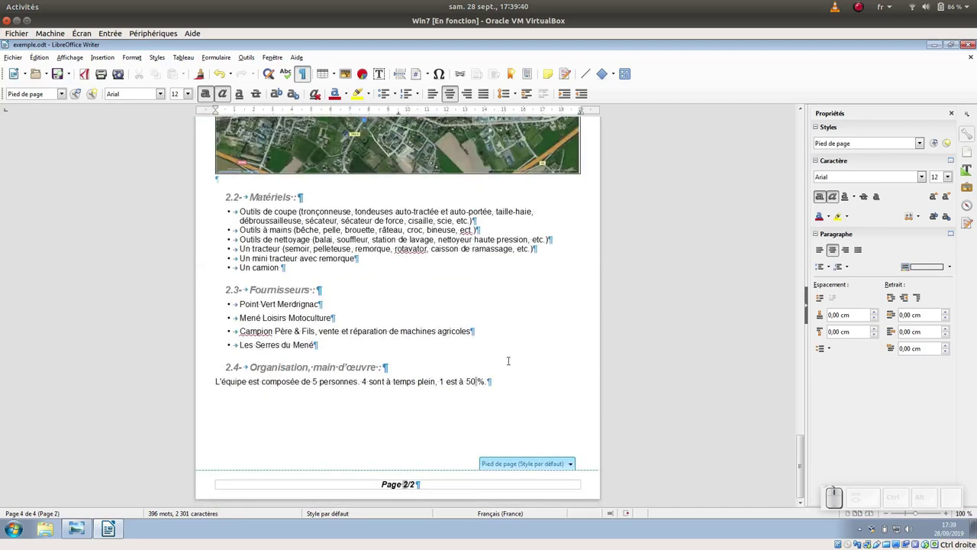
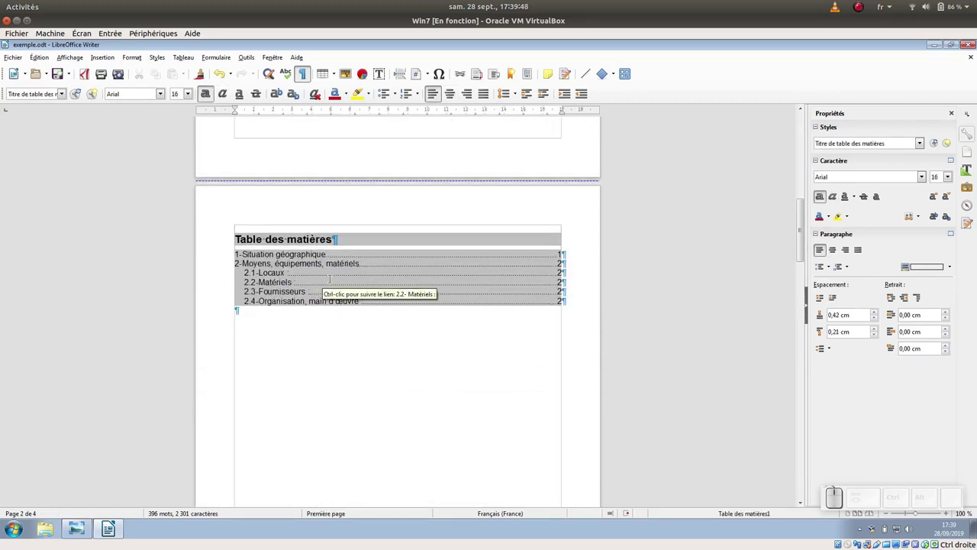
Update the table of contents via Mettre à jour l'index so Situation géographique shows page 1
click(275, 241)
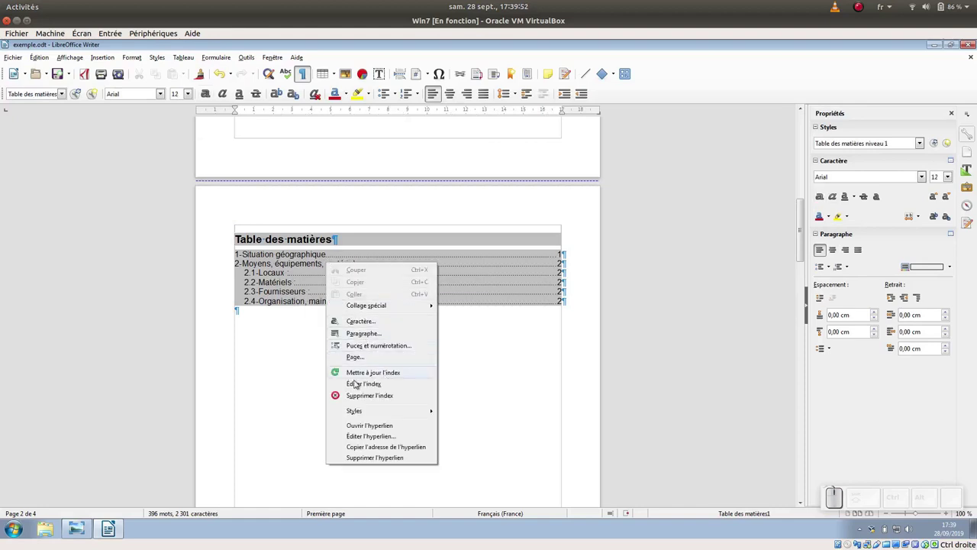
click(275, 241)
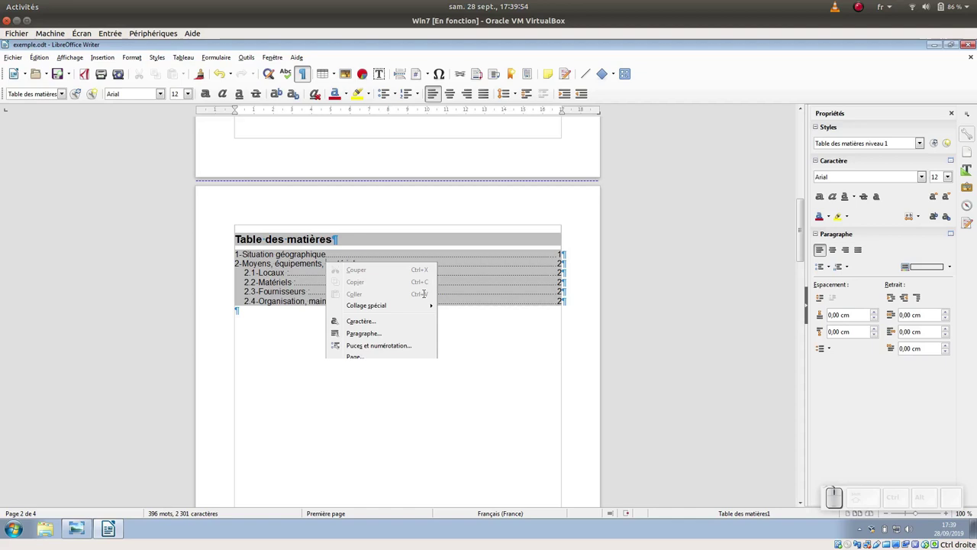
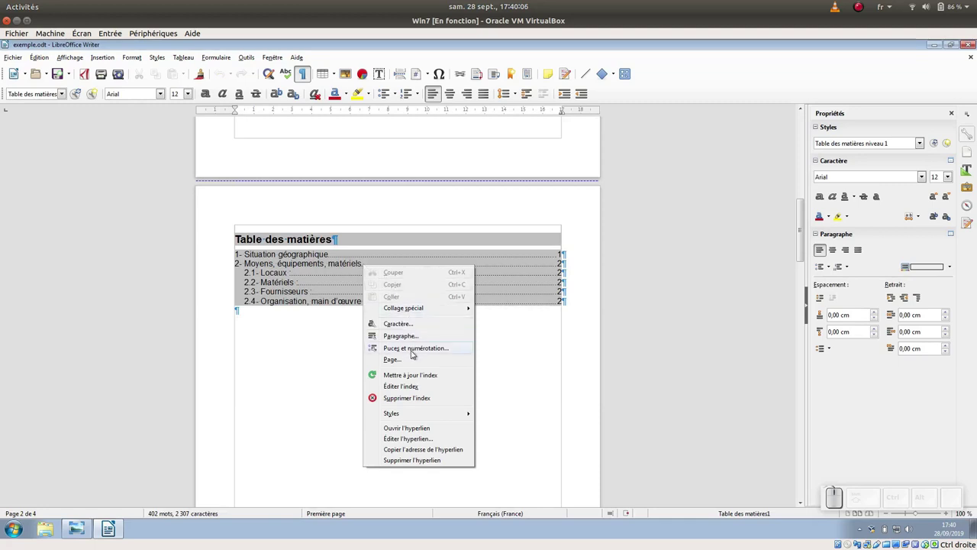
click(323, 241)
Scroll down and back up to review the refreshed contents and body pages
scroll(down, 3)
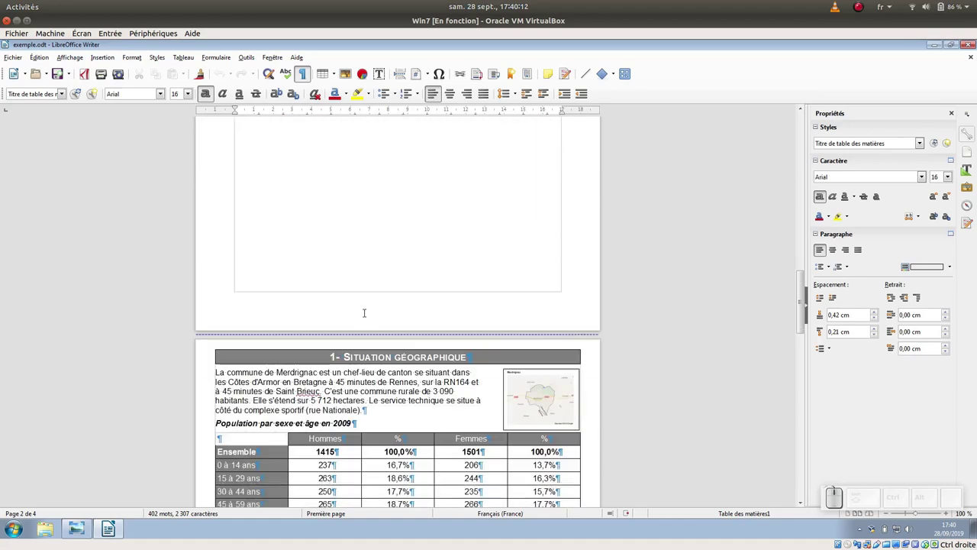
scroll(up, 3)
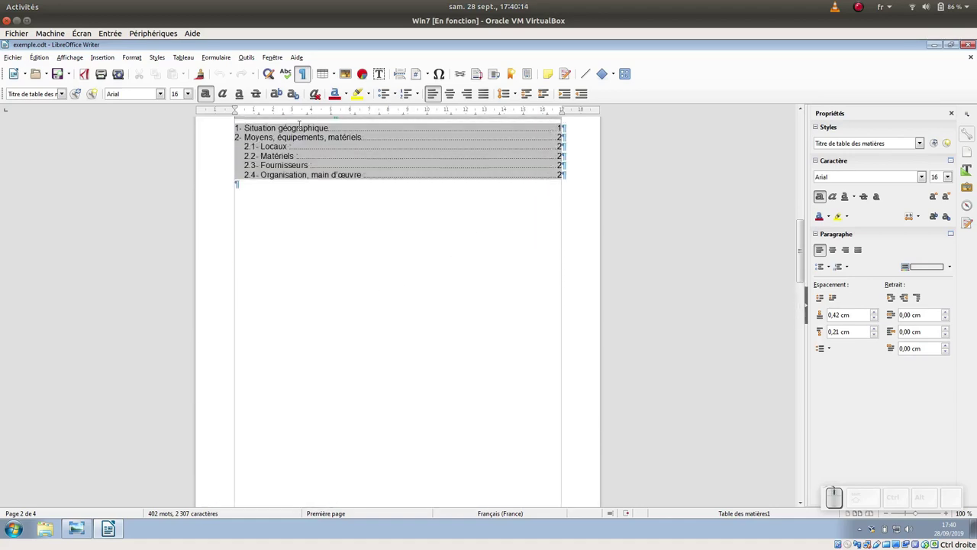
scroll(up, 3)
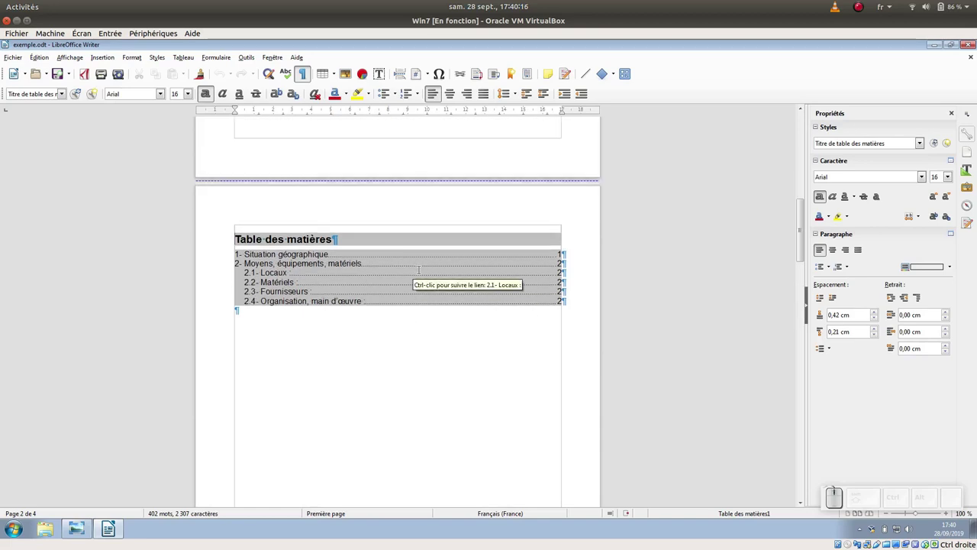